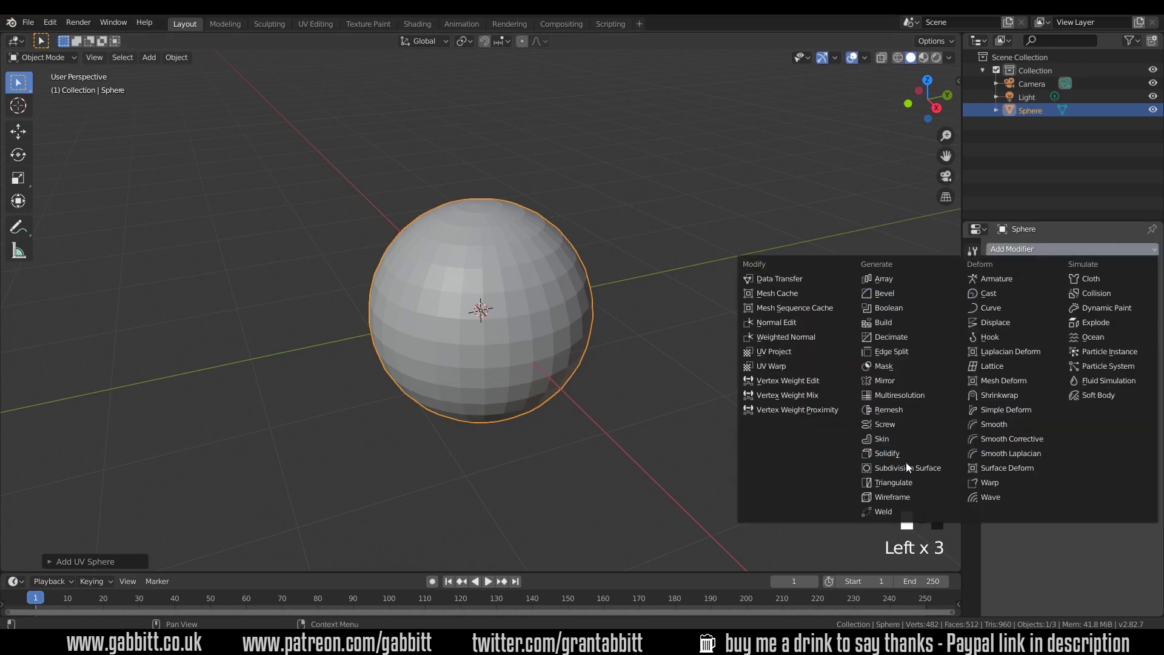
Add a Subdivision Surface modifier to the sphere and raise its level so it looks rounded
click(909, 470)
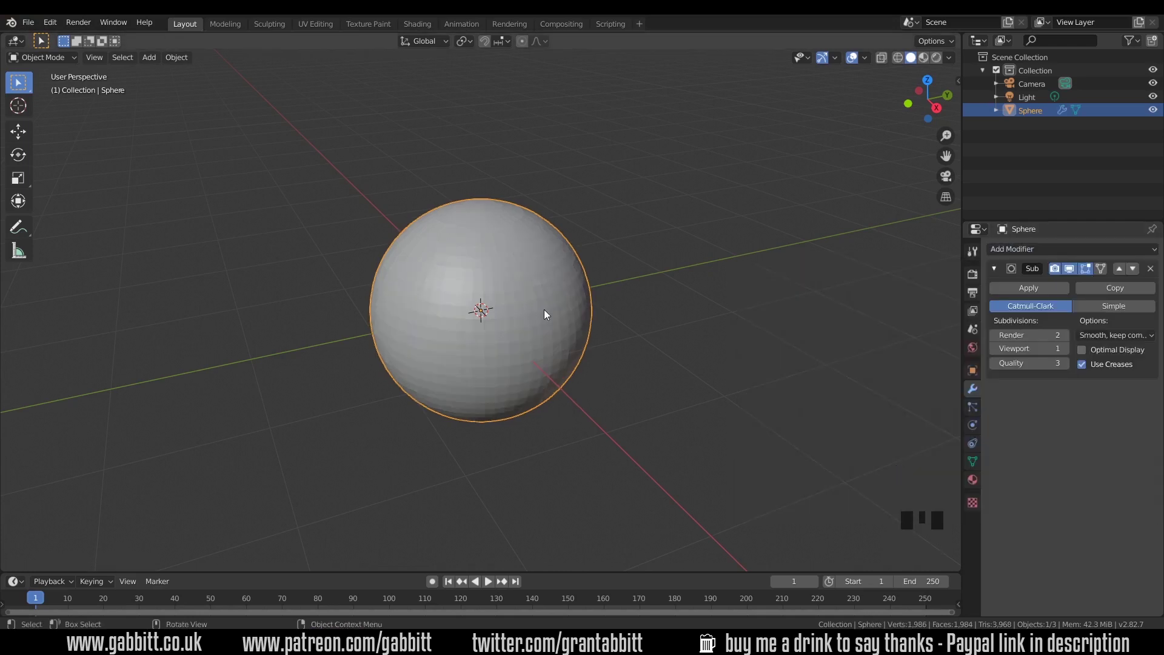
drag(540, 273, 610, 230)
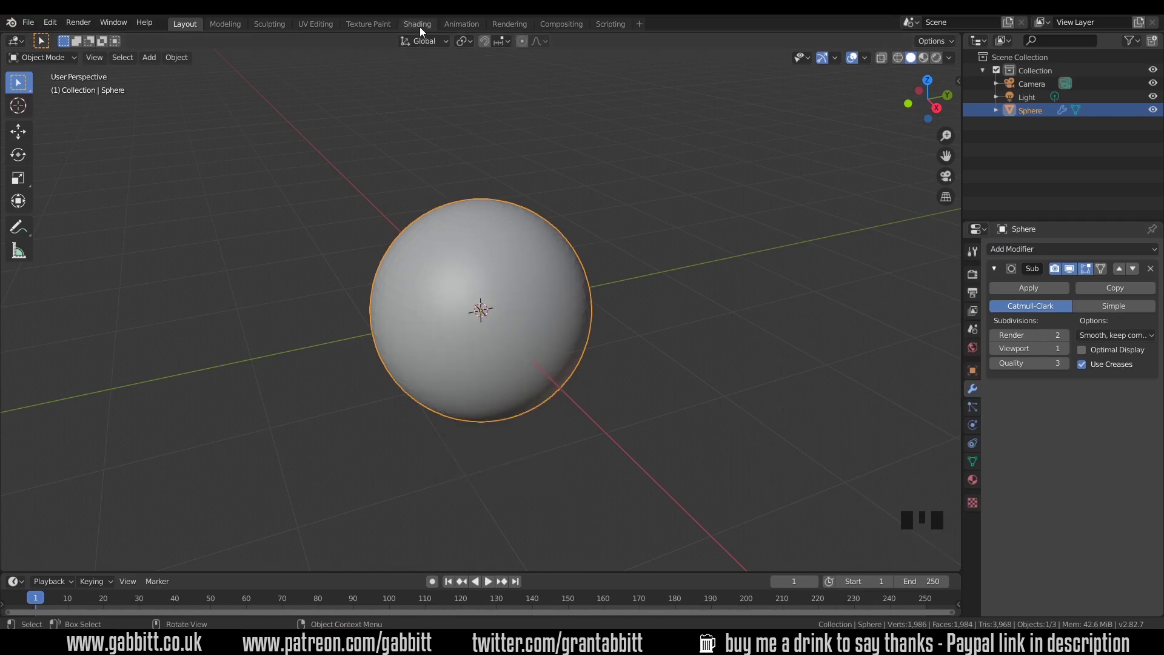
Switch to the Shading workspace and create Material.001 with a Principled BSDF on the sphere
click(422, 27)
key(KP_Decimal)
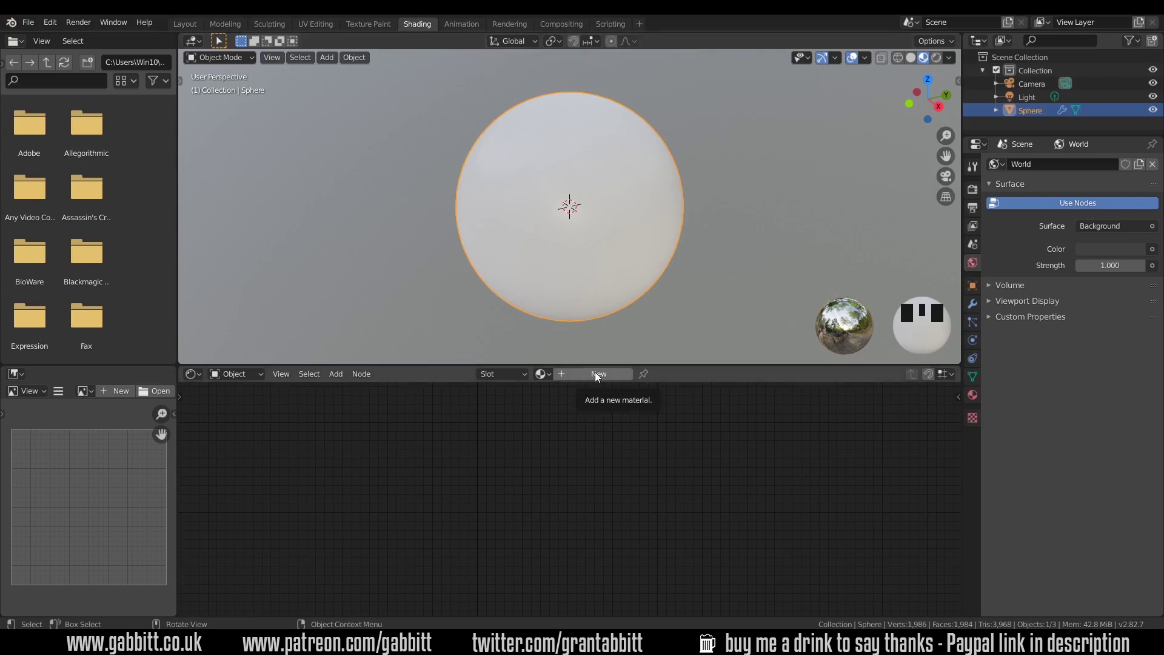
click(599, 378)
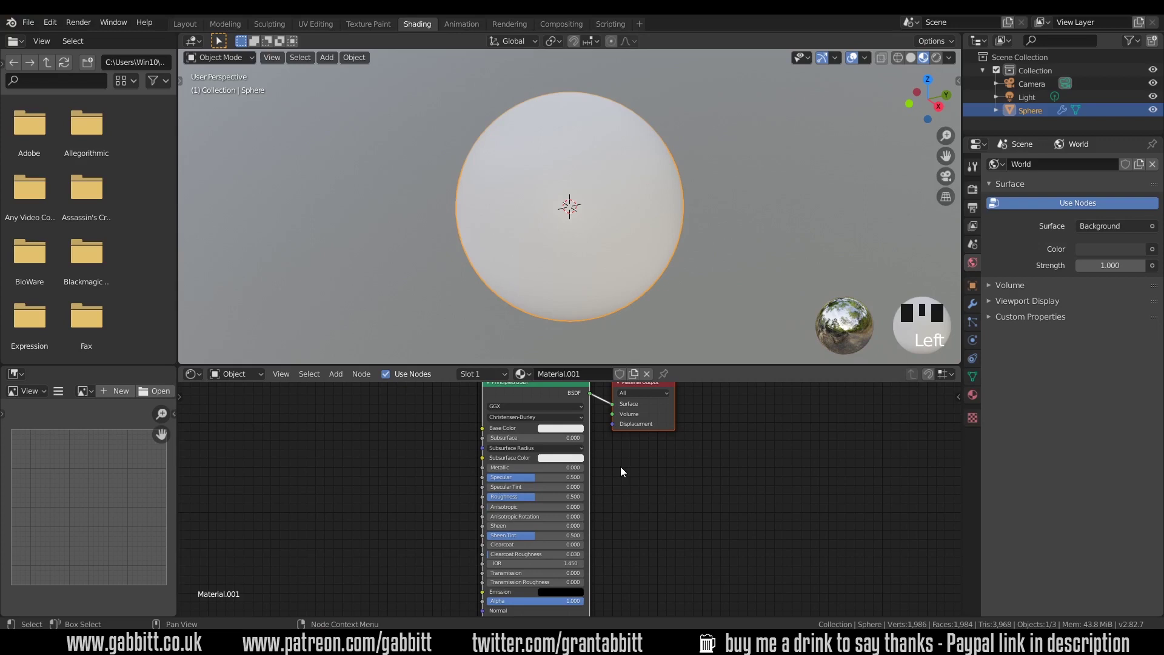
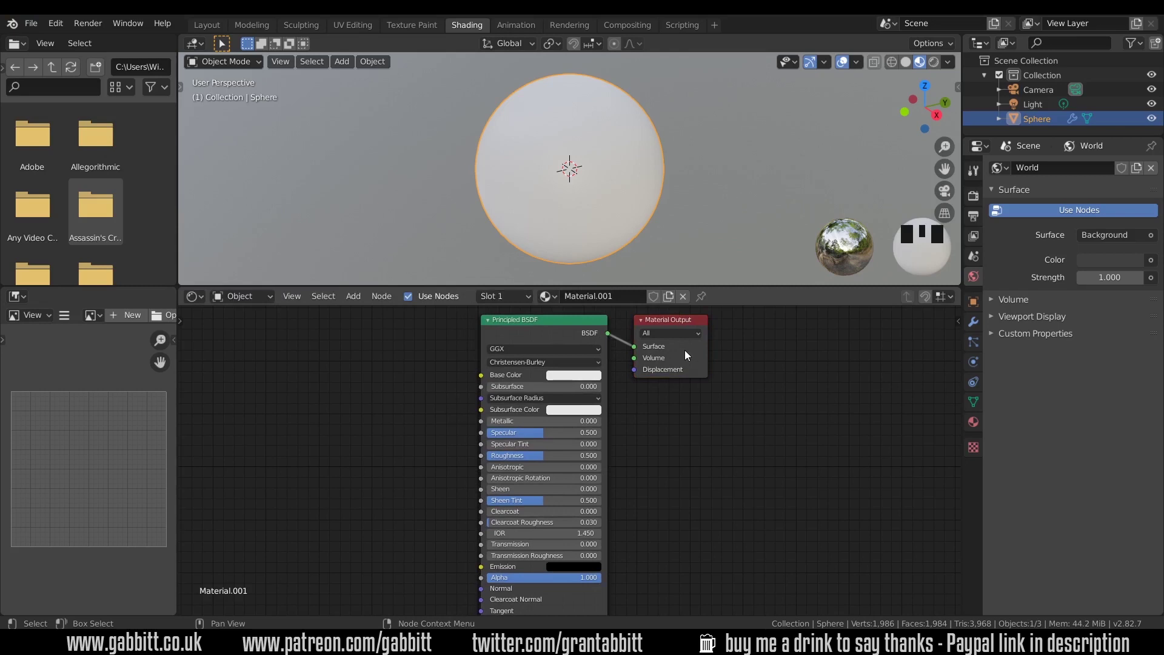
Enlarge the node editor so the full Principled BSDF and Material Output nodes are visible
click(682, 328)
click(547, 323)
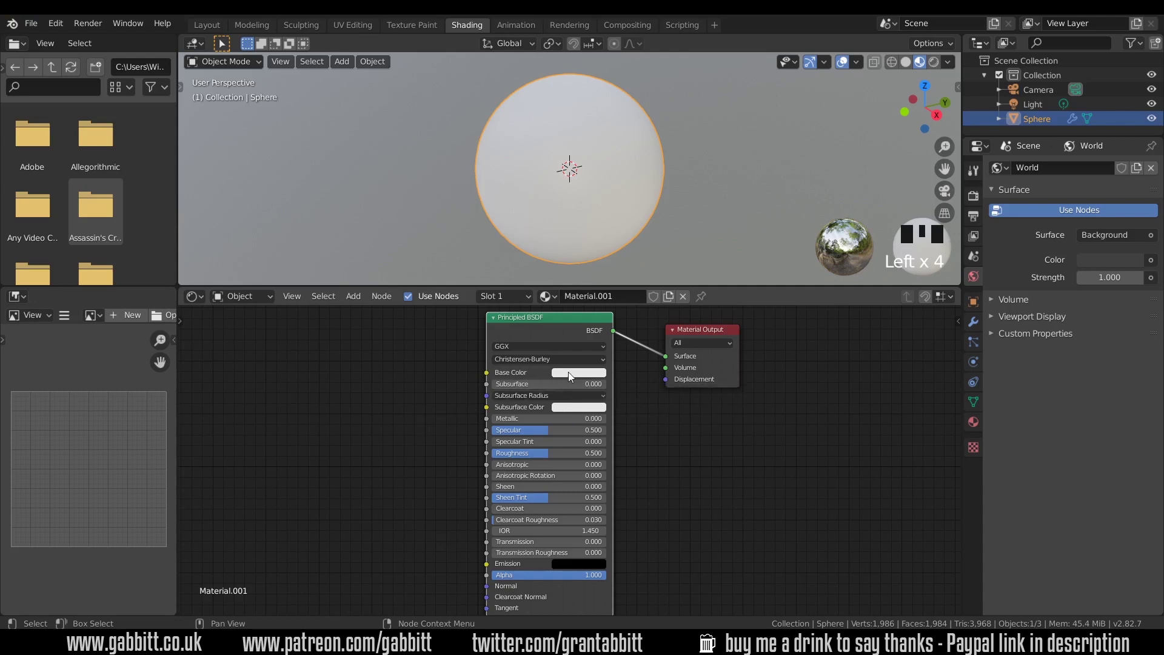
Set Material.001's Base Color to a bright red via the colour picker
click(601, 264)
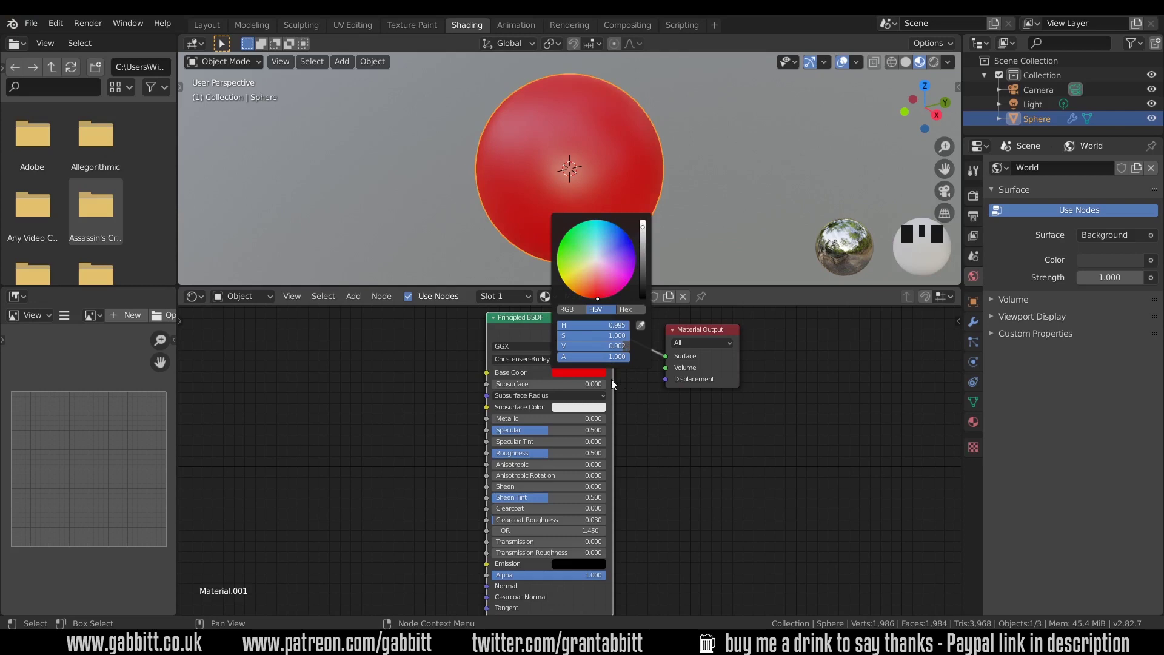
drag(568, 169, 357, 369)
key(Delete)
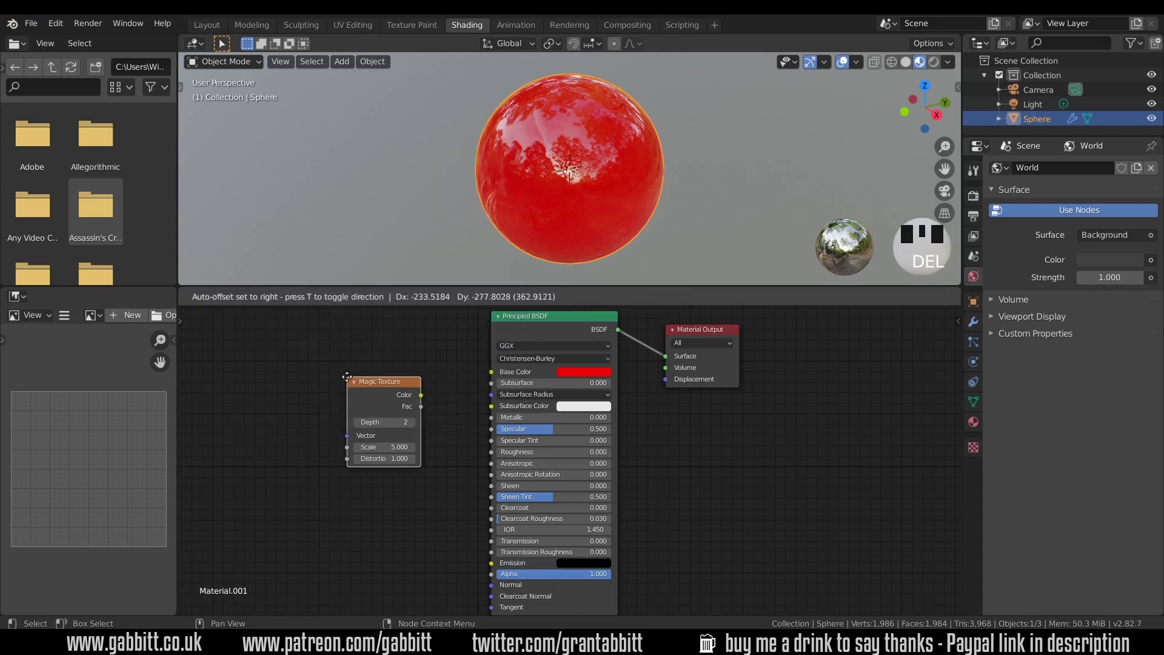
Wire the Magic Texture's Fac to Roughness, leaving Base Color red, for a mottled sheen
drag(493, 375, 497, 375)
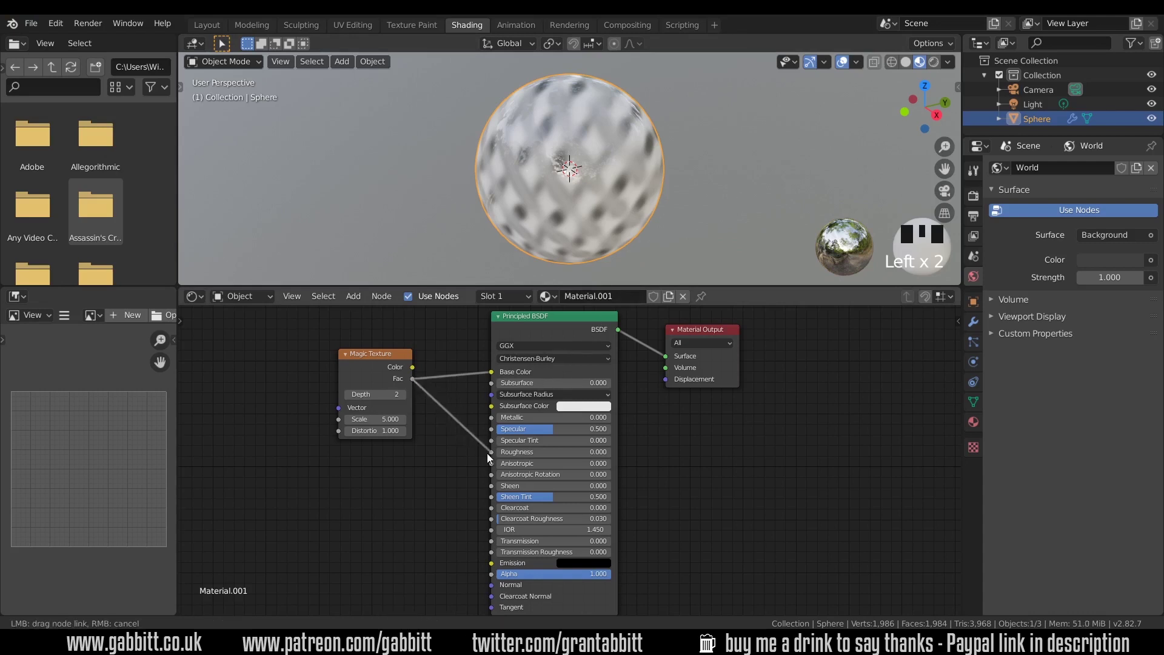
click(493, 456)
click(495, 376)
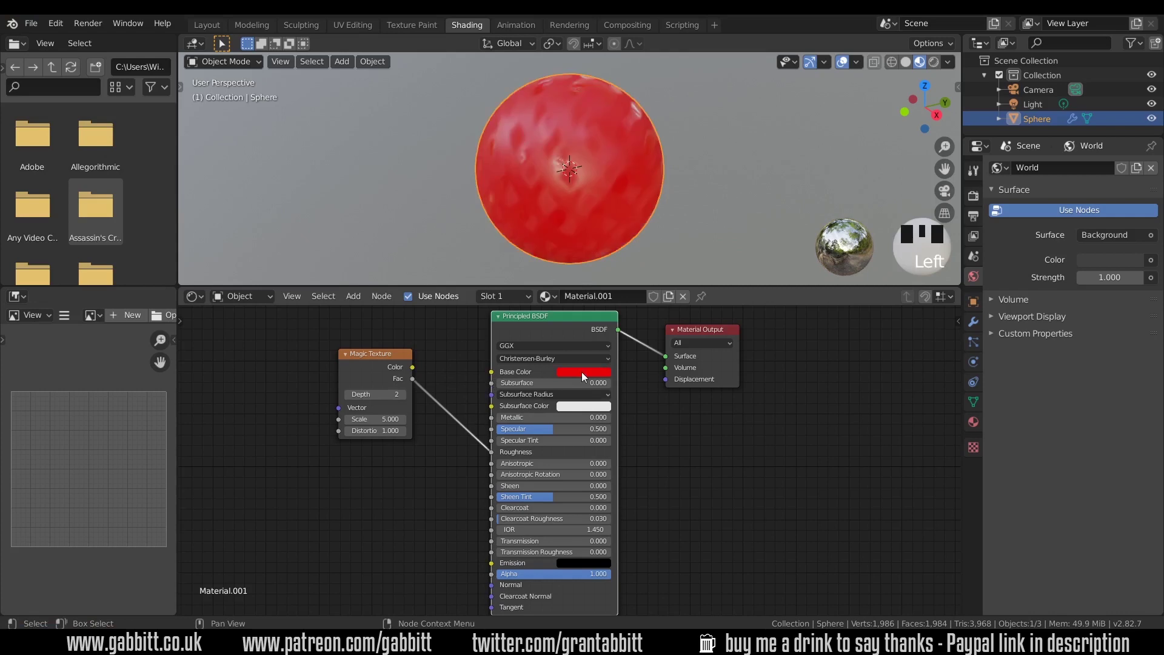
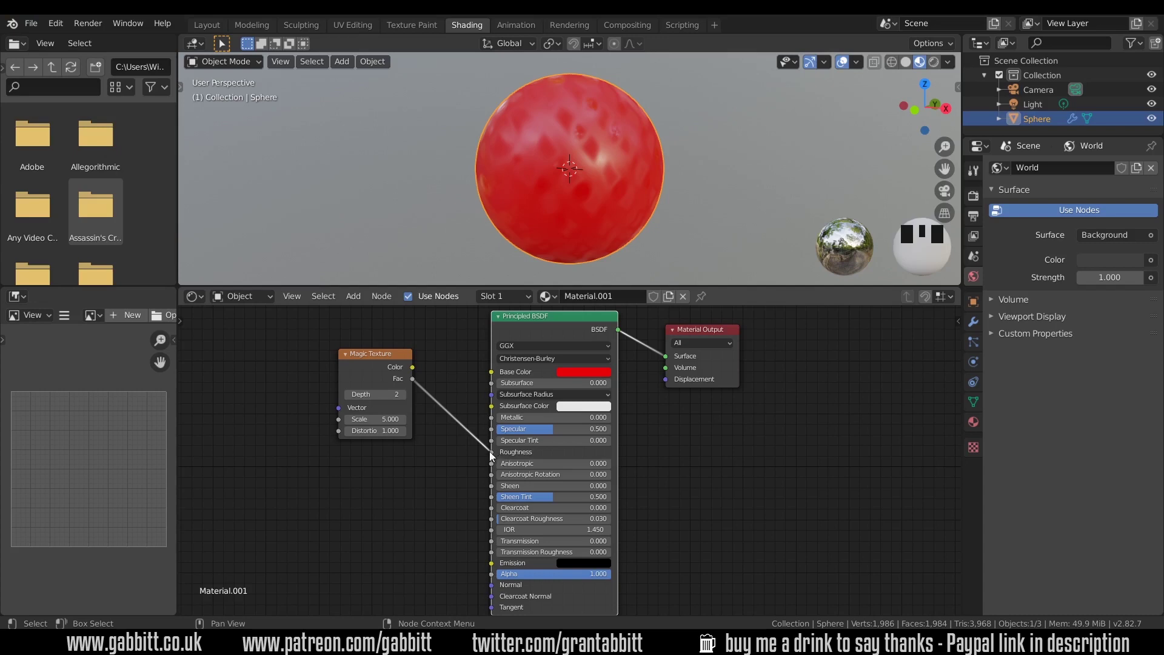
Feed Magic Texture Color into Base Color while Fac stays on Roughness, giving a grey-white lattice
drag(465, 446, 440, 388)
key(ctrl+z)
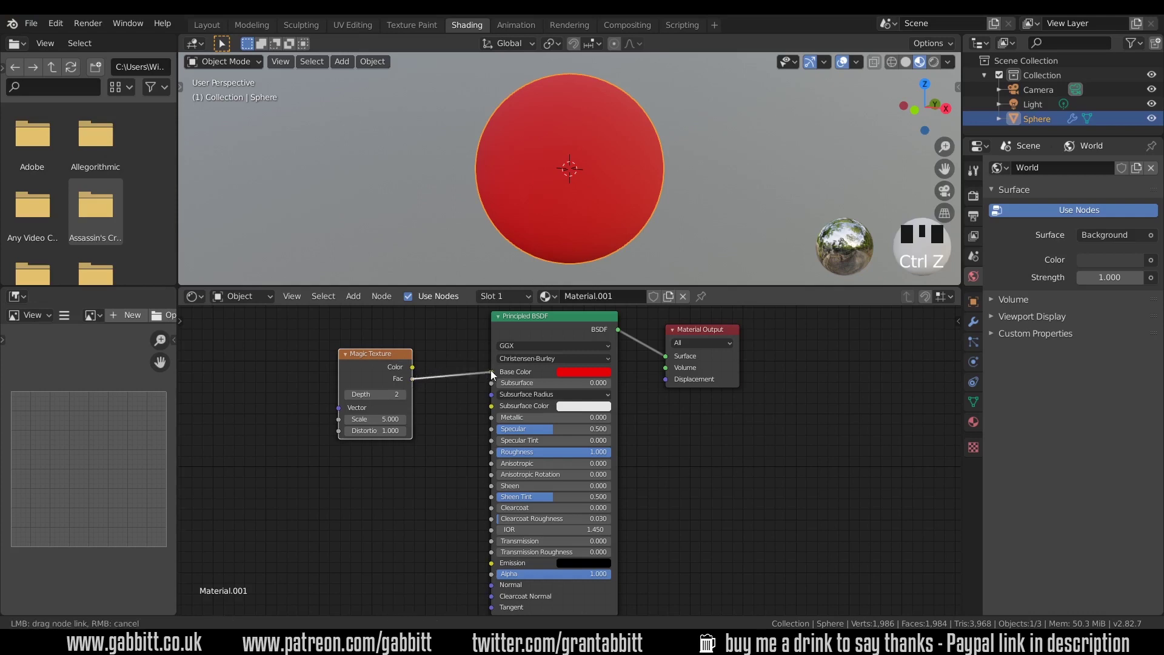
click(494, 376)
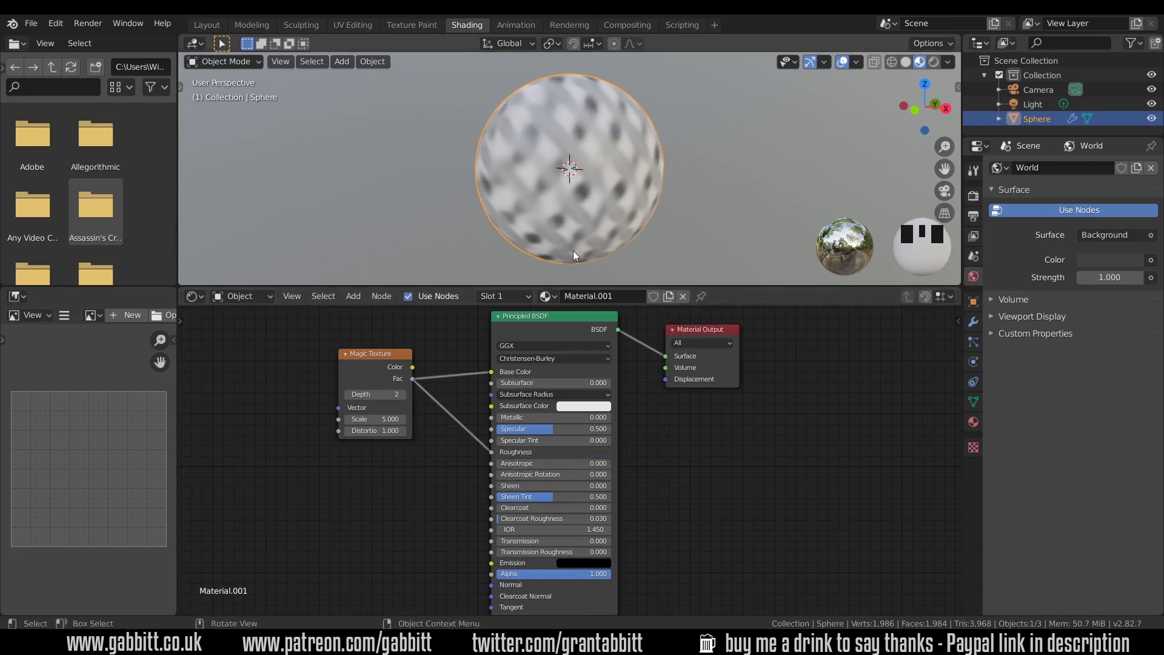
drag(638, 194, 619, 247)
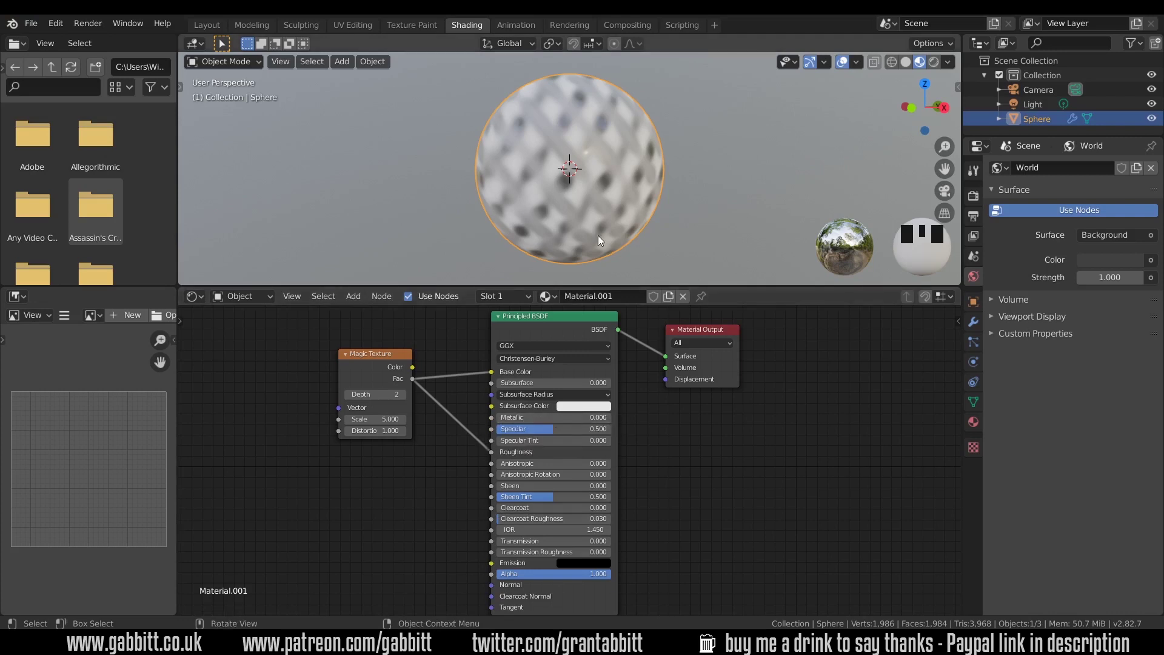
drag(631, 220, 631, 215)
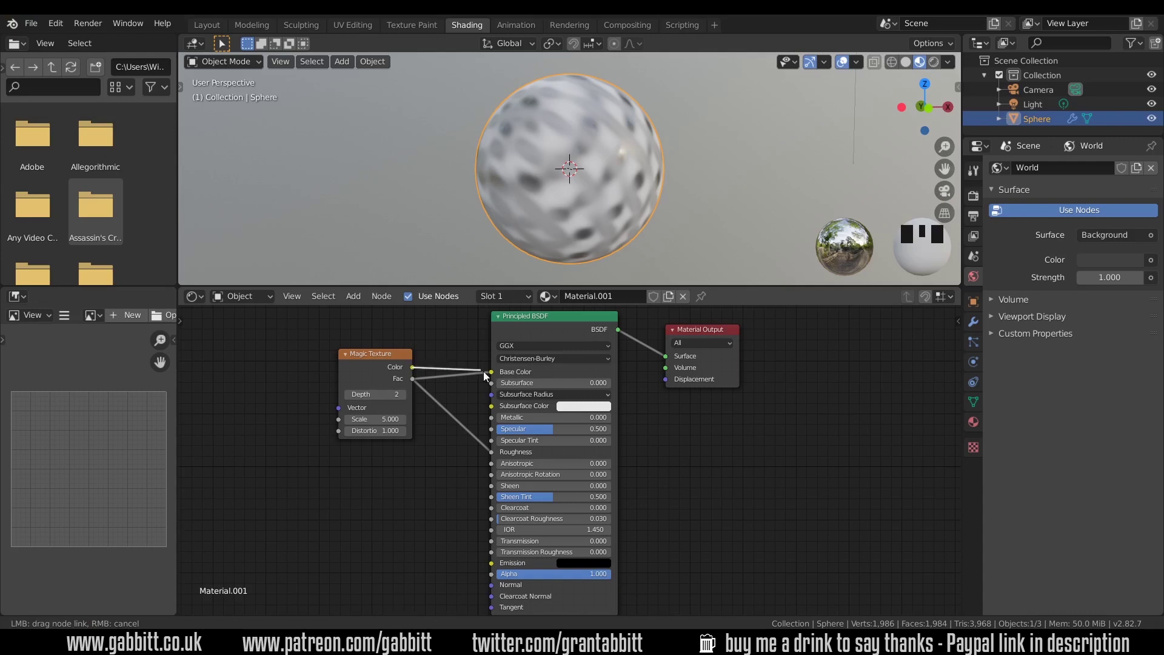
Relink Magic Texture Color to Base Color, inspect the sphere, then cut the Fac–Roughness link
drag(494, 378, 477, 442)
drag(577, 197, 550, 183)
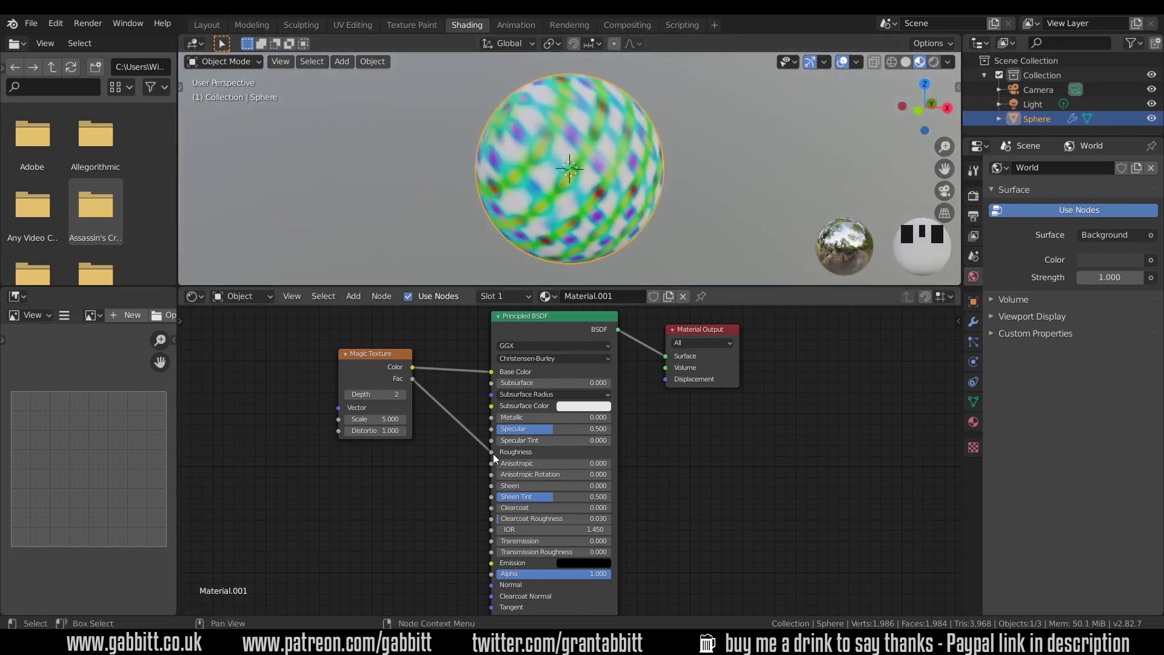
drag(470, 452, 588, 202)
drag(588, 202, 488, 453)
drag(488, 453, 621, 178)
drag(621, 178, 499, 435)
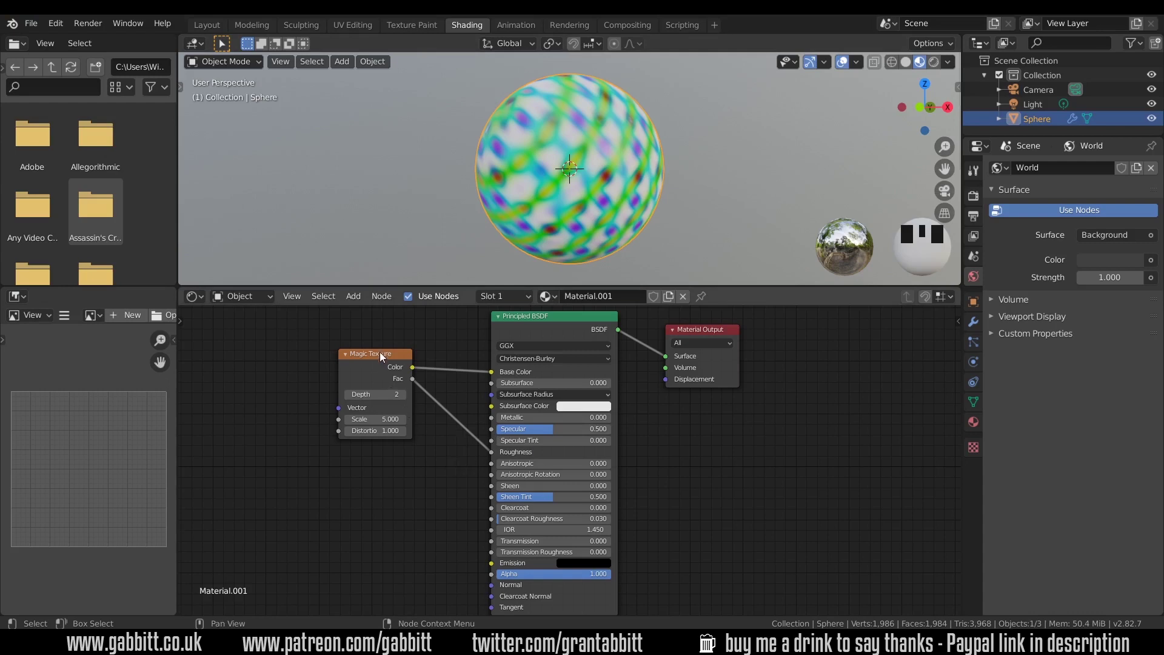
Replace Magic Texture with a 2D Voronoi Texture at scale 10.2 and randomness 0.524
click(467, 442)
click(422, 378)
key(Delete)
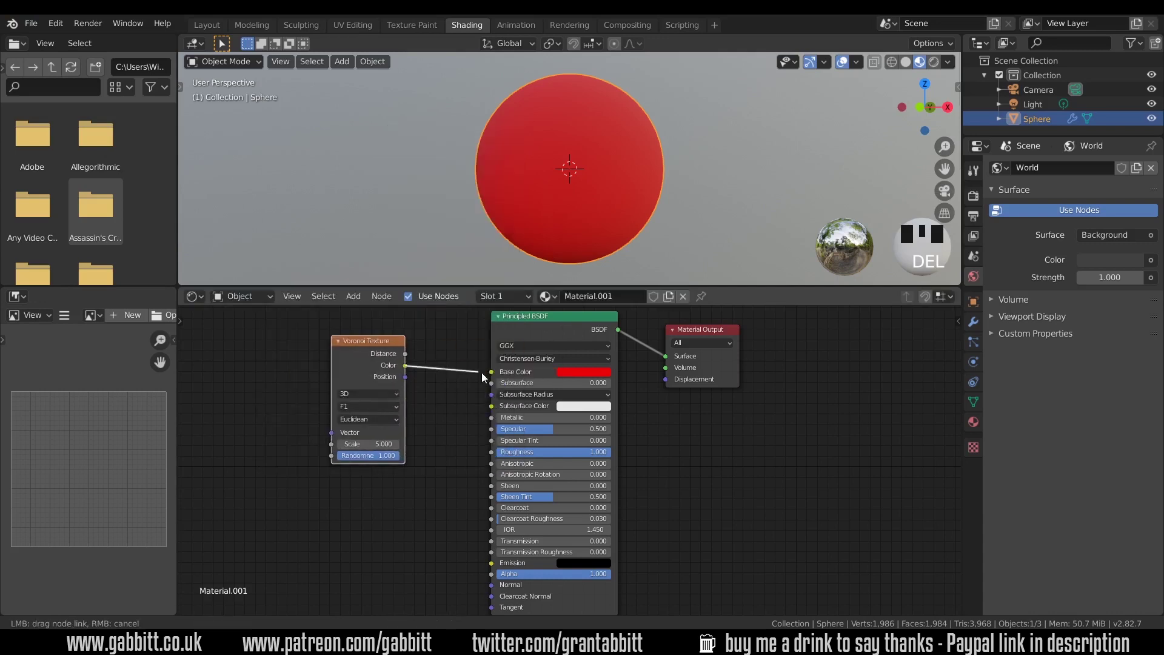
drag(493, 379, 451, 382)
Swap in a Brick Texture feeding Base Color at scale 7.1, giving a grey-white brick sphere
click(367, 354)
key(Delete)
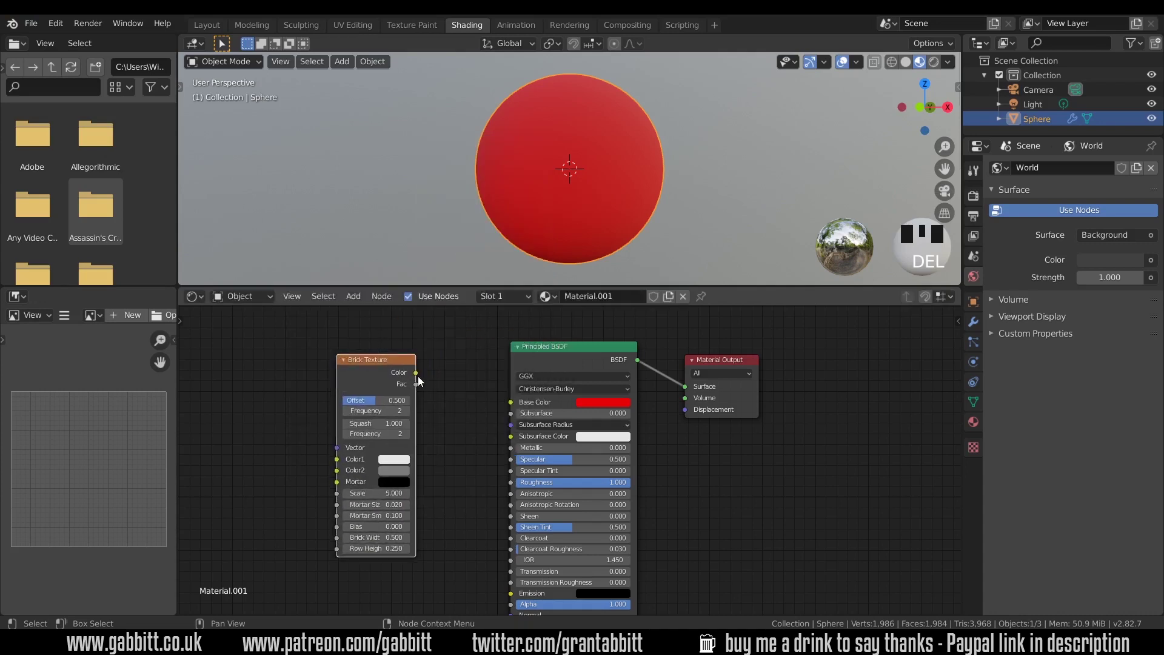
drag(518, 405, 684, 115)
drag(683, 115, 685, 225)
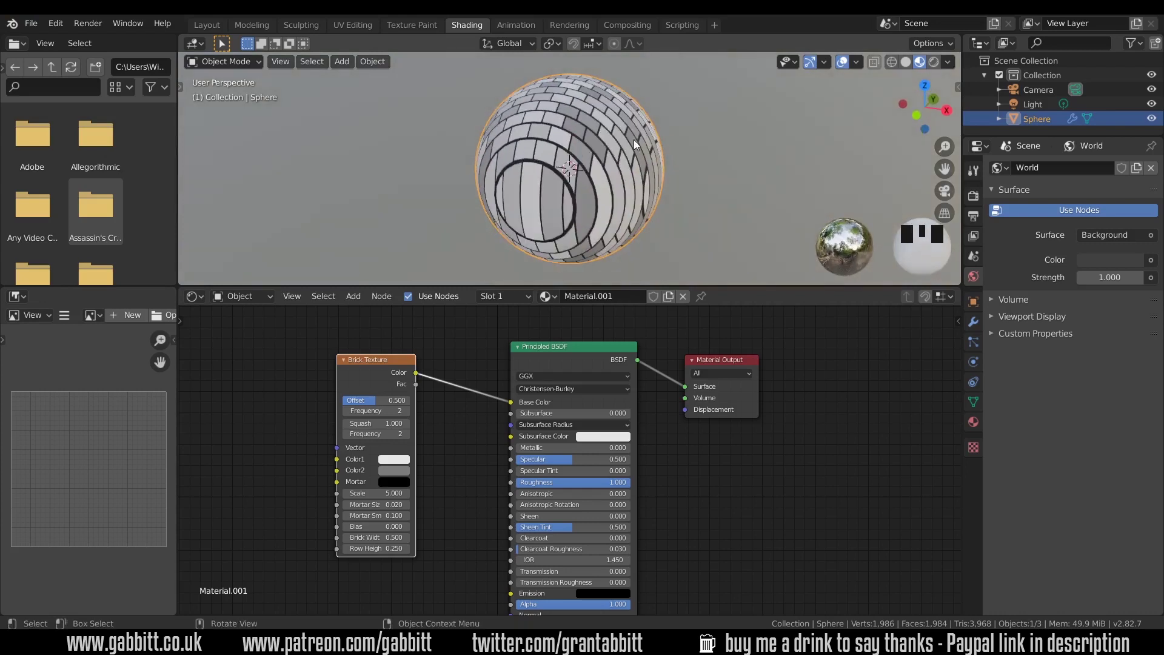
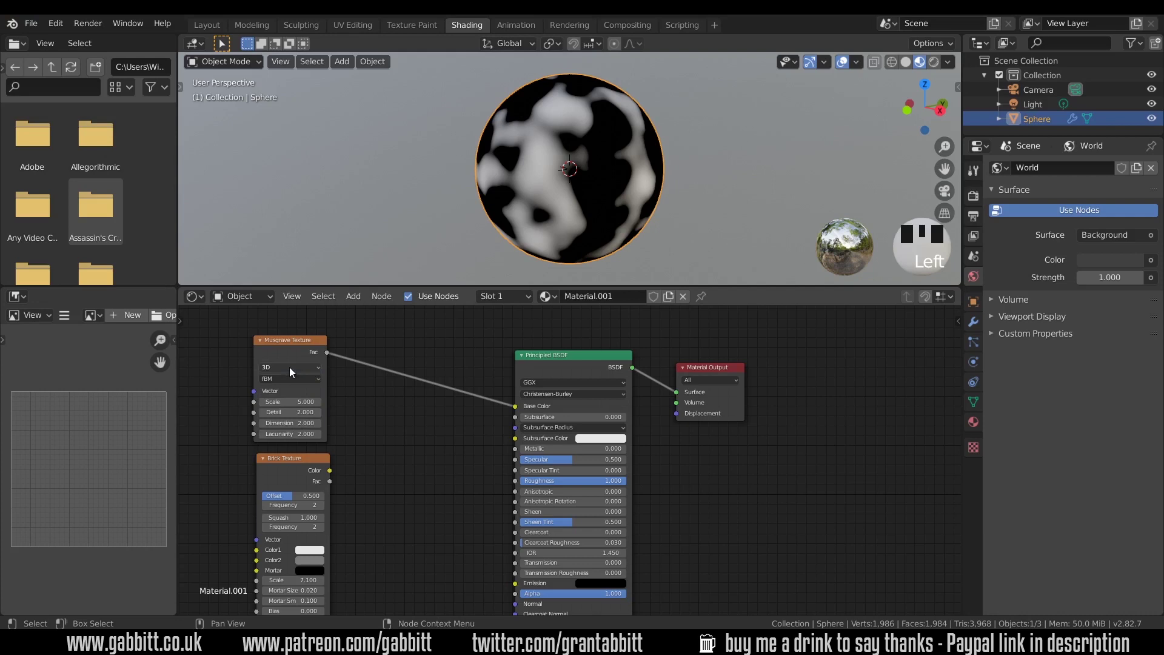
Drive Base Color with a Musgrave Texture at scale 15.3 and inspect the speckled sphere
drag(294, 391, 647, 114)
drag(647, 115, 612, 114)
scroll(up, 3)
drag(575, 246, 595, 247)
scroll(down, 3)
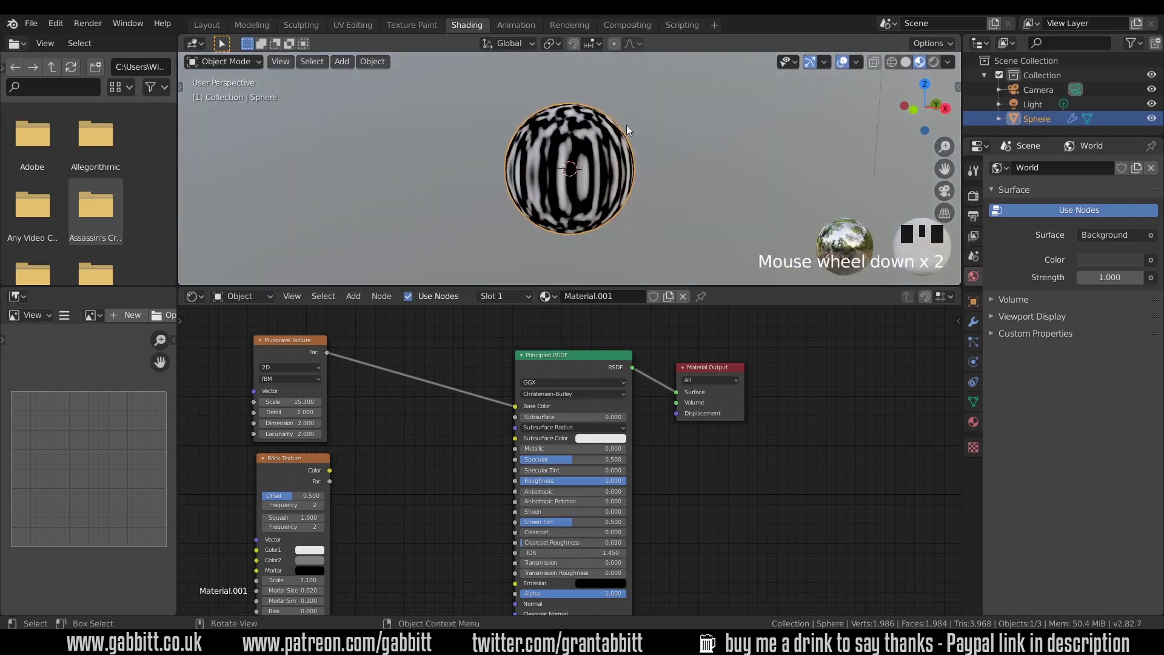
scroll(down, 3)
scroll(down, 3)
Add an Image Texture node from the Texture menu and place it in the node graph
drag(351, 368, 300, 407)
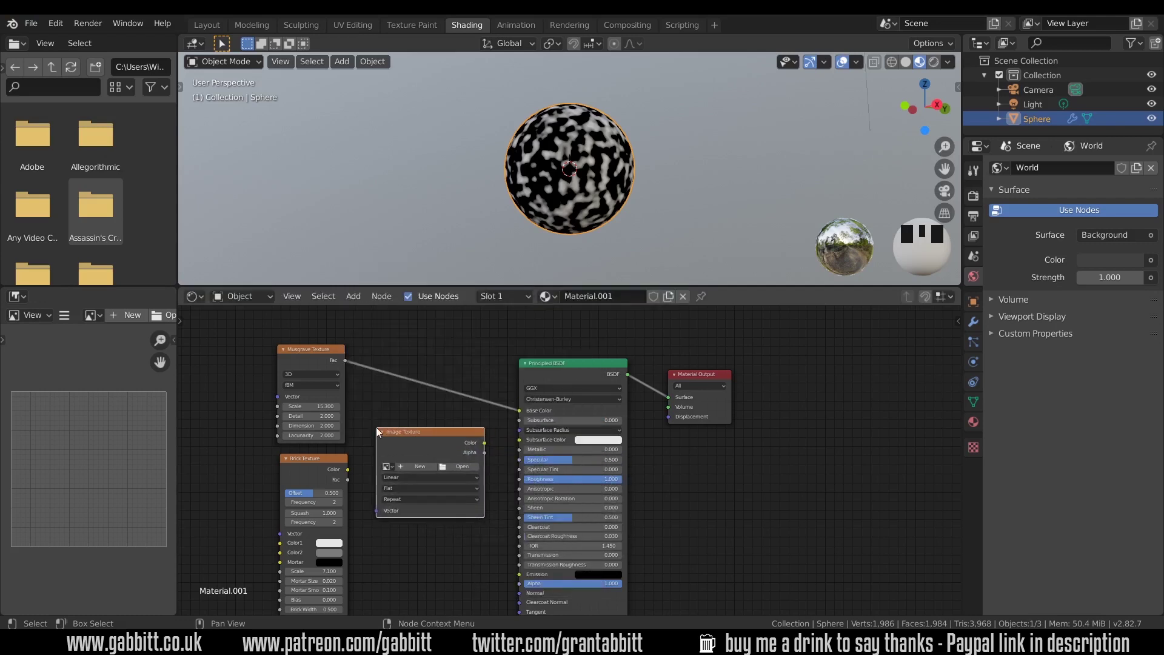
key(ctrl+z)
drag(600, 394, 588, 394)
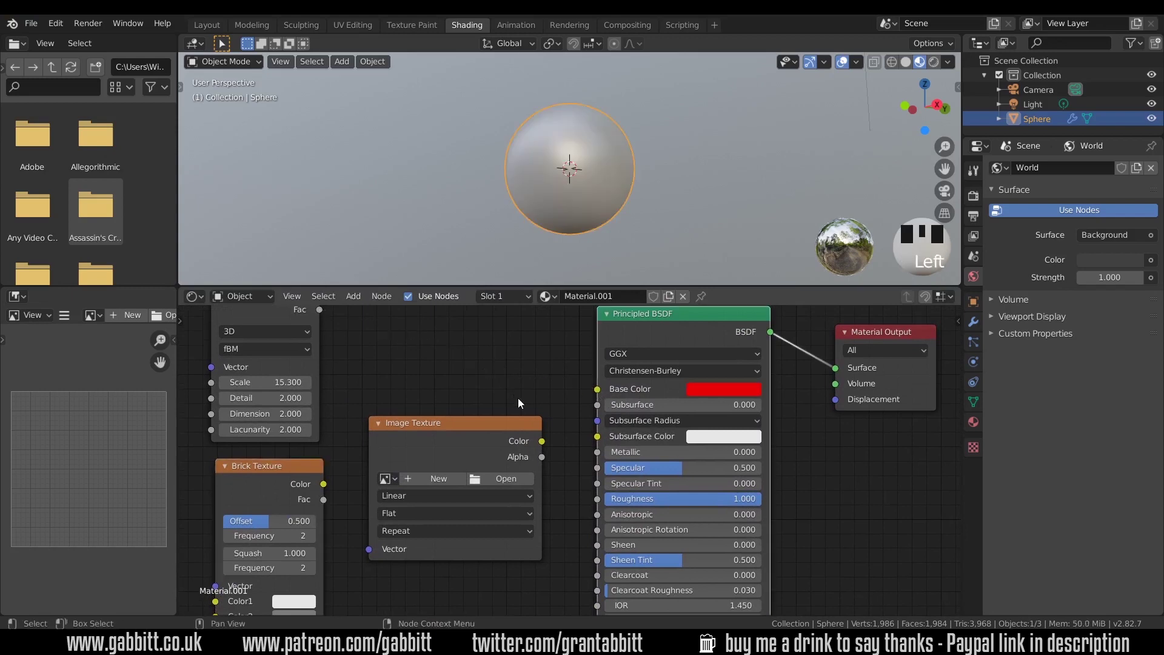
click(597, 396)
Wire the Image Texture Color into Base Color and load the seamless stone JPG into it
drag(606, 166, 508, 479)
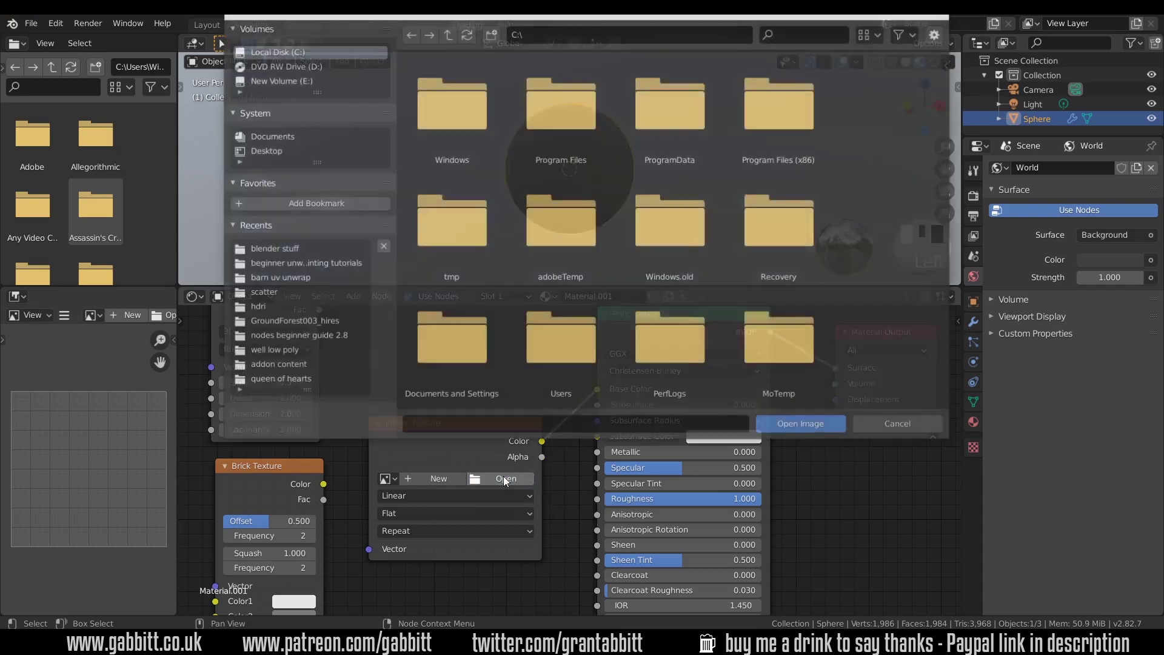
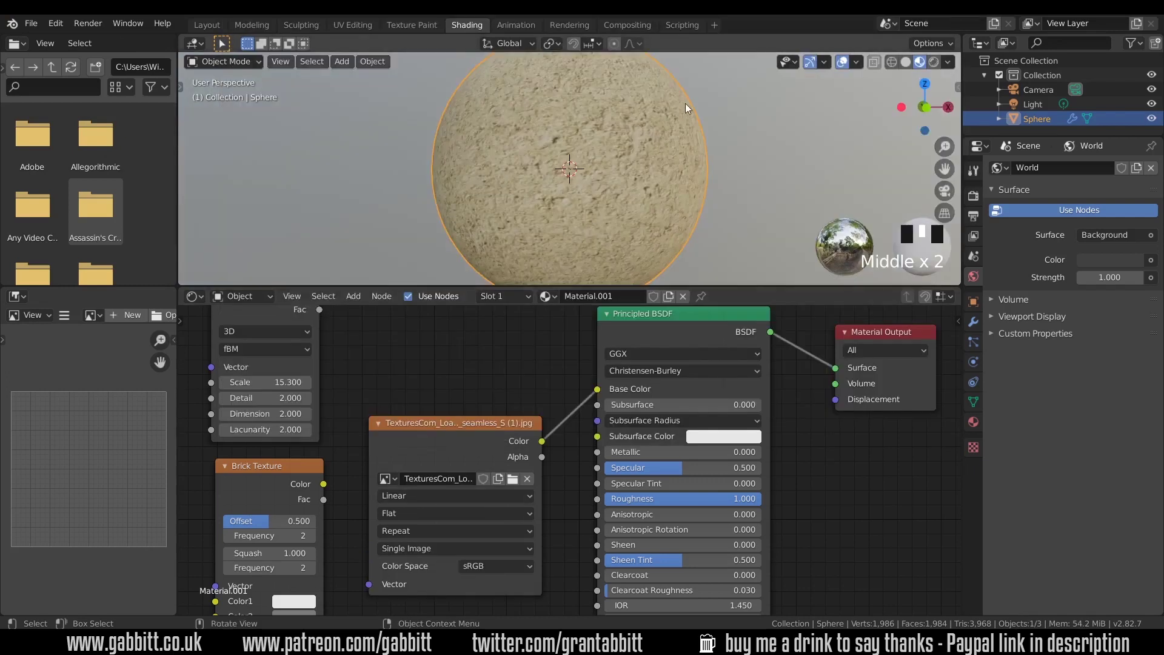
scroll(down, 3)
middle_click(639, 151)
scroll(up, 3)
scroll(up, 3)
drag(603, 194, 642, 157)
scroll(down, 3)
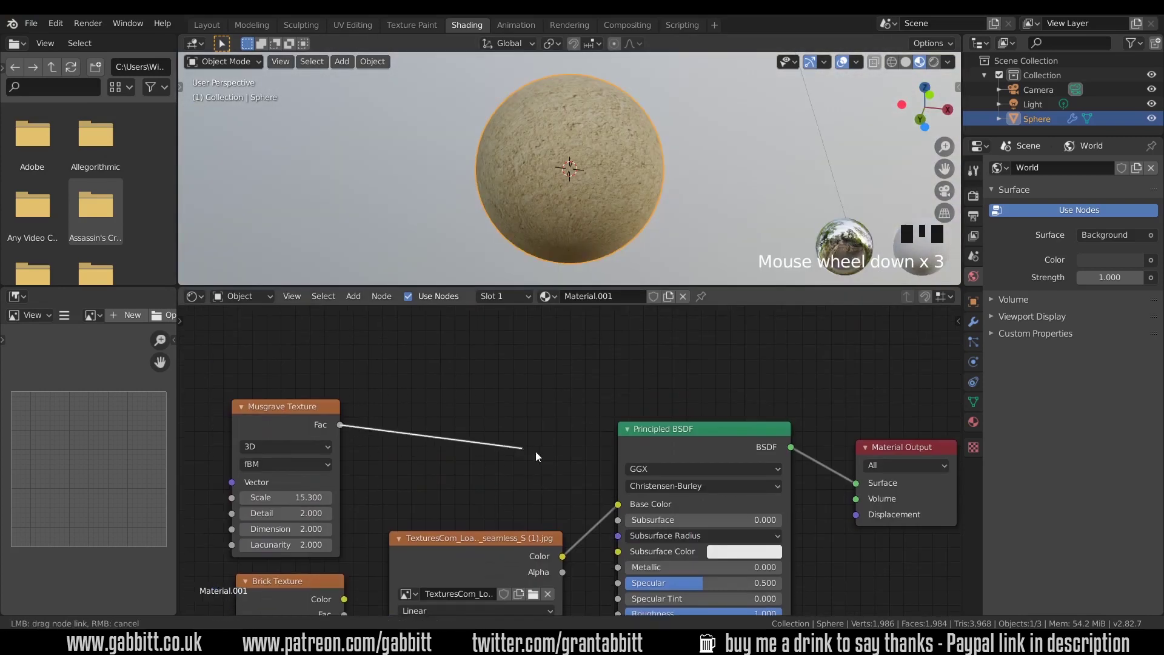
click(623, 504)
Reconnect the Musgrave Fac output to Base Color, keeping the black-and-white blotches
drag(638, 151, 314, 331)
click(315, 332)
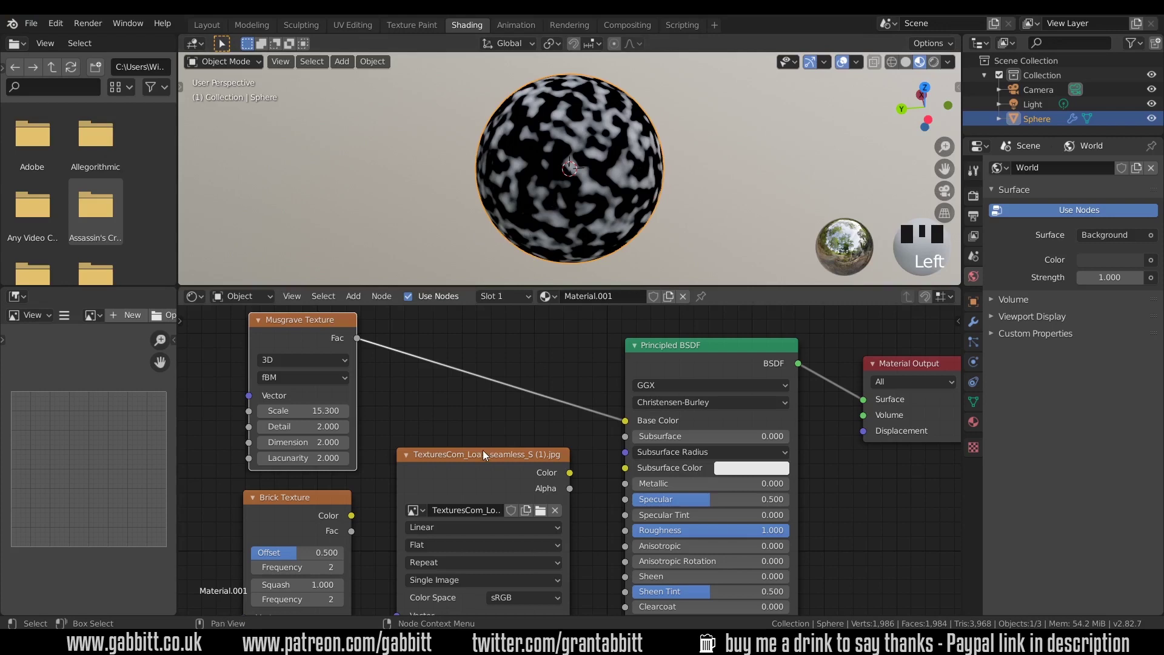
click(486, 457)
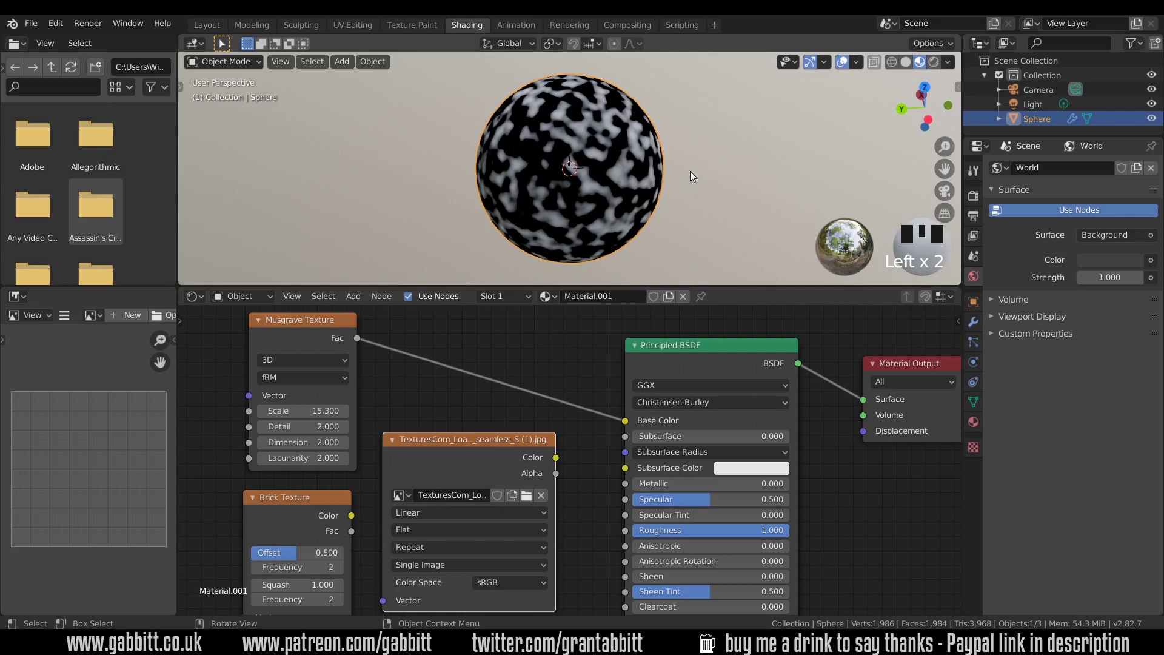
Feed the stone image into Base Color and add Texture Coordinate UV and Mapping nodes via Ctrl+T
click(526, 404)
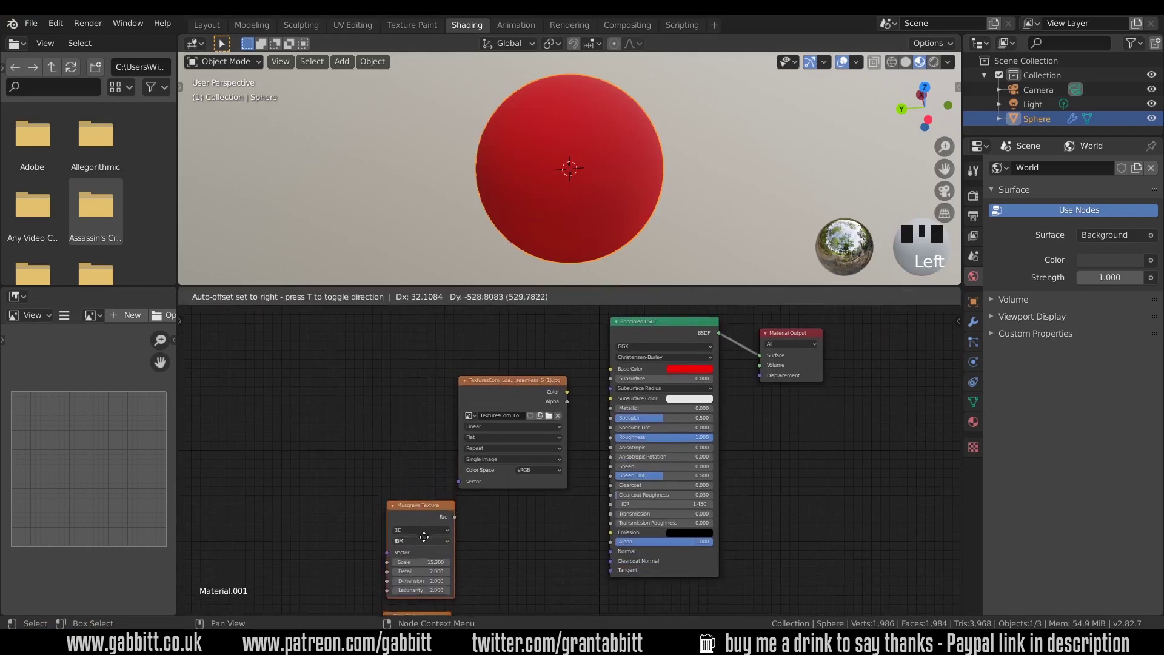
click(499, 390)
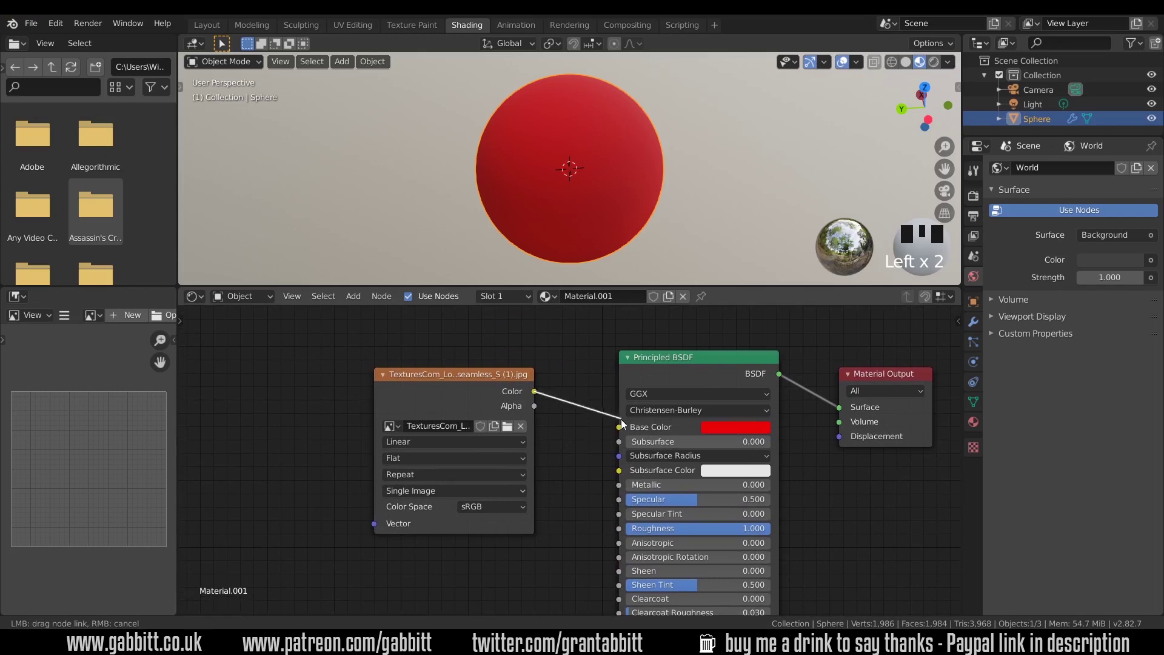
key(ctrl+z)
key(ctrl+t)
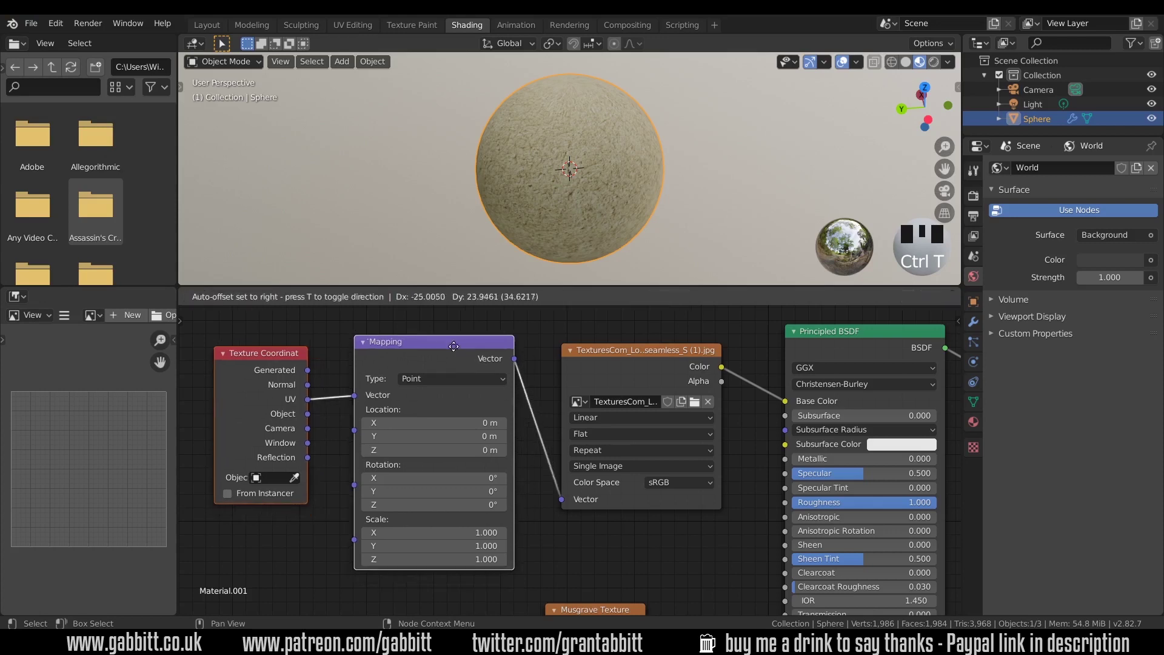
click(278, 364)
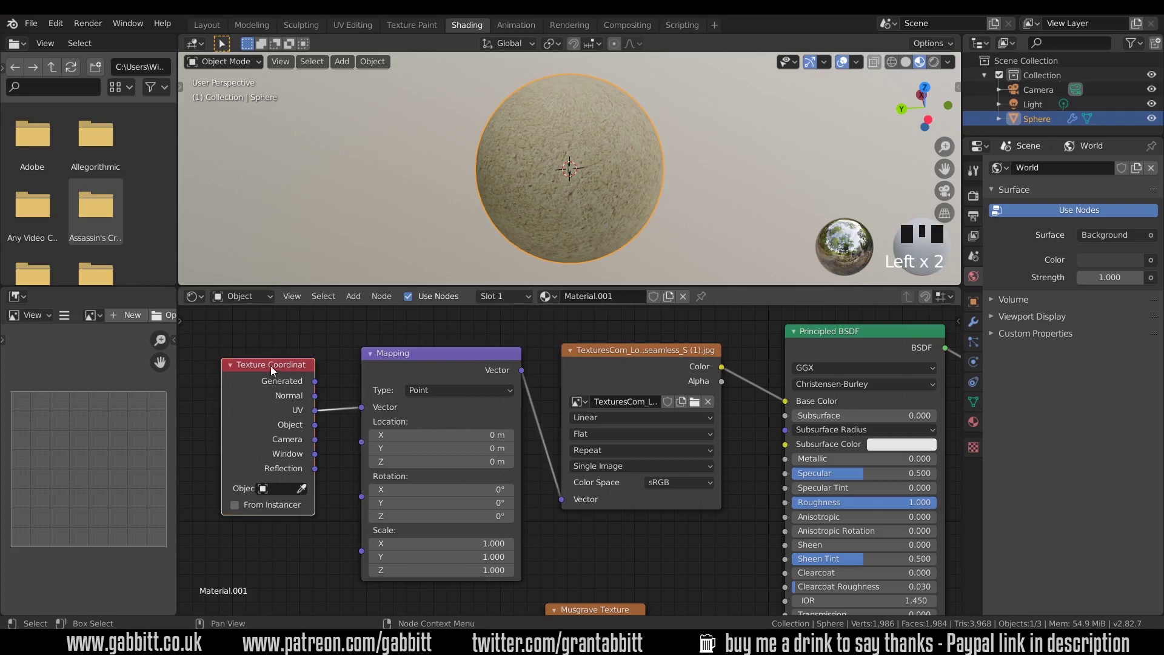
click(576, 160)
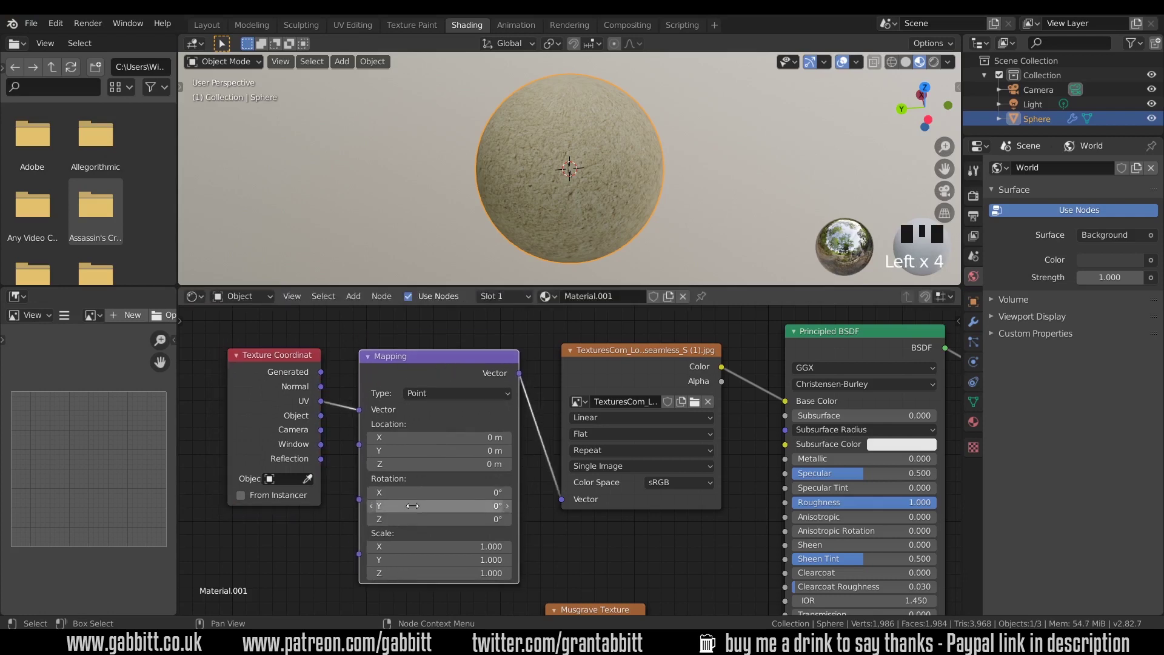
drag(576, 160, 577, 160)
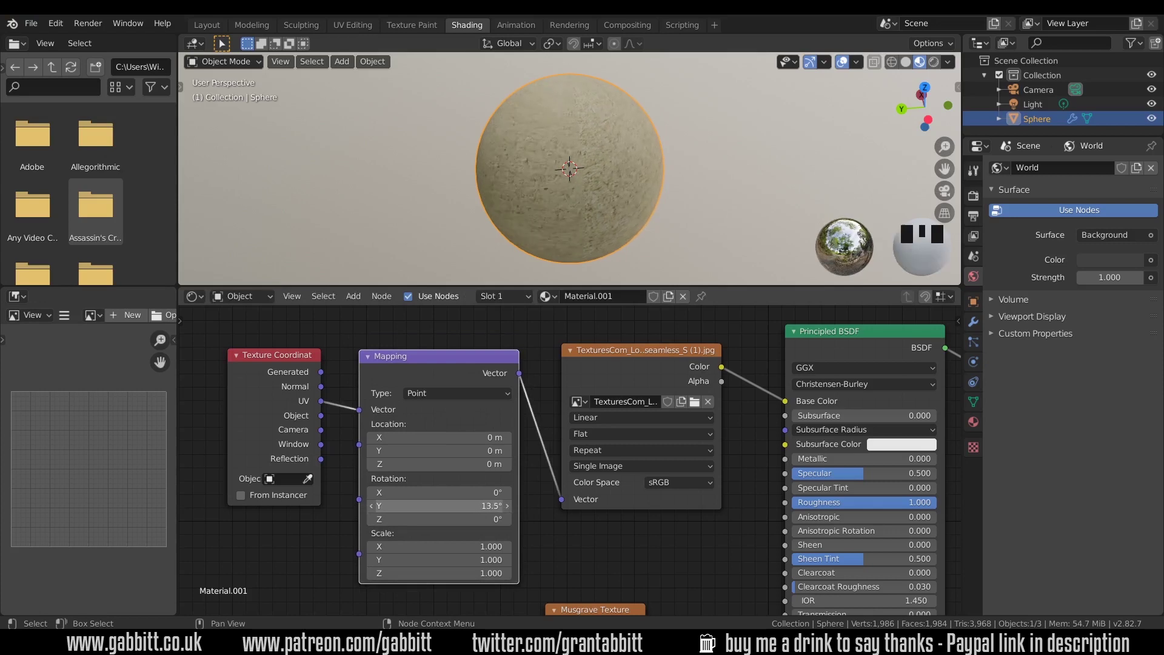
drag(575, 161, 285, 364)
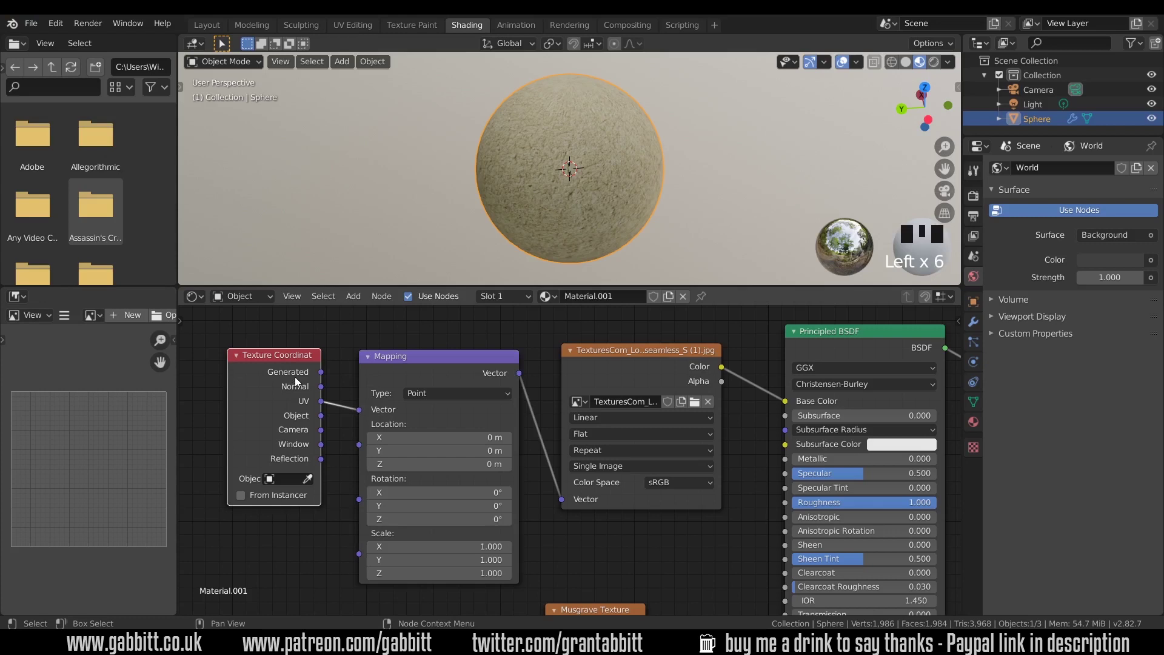